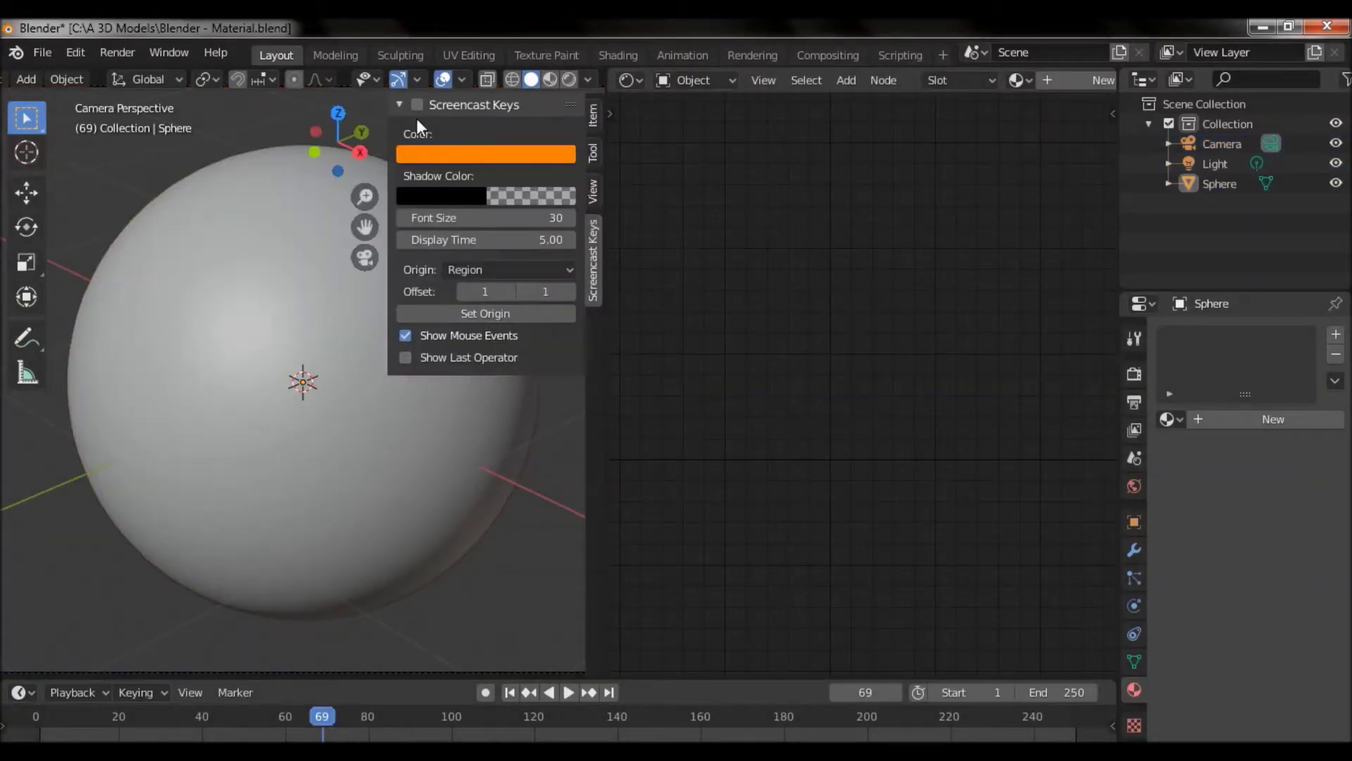
Hide the key-display sidebar and bring up the sphere's Material Properties.
{"action": "key", "text": "n"}
{"action": "right_click", "coordinate": [407, 412]}
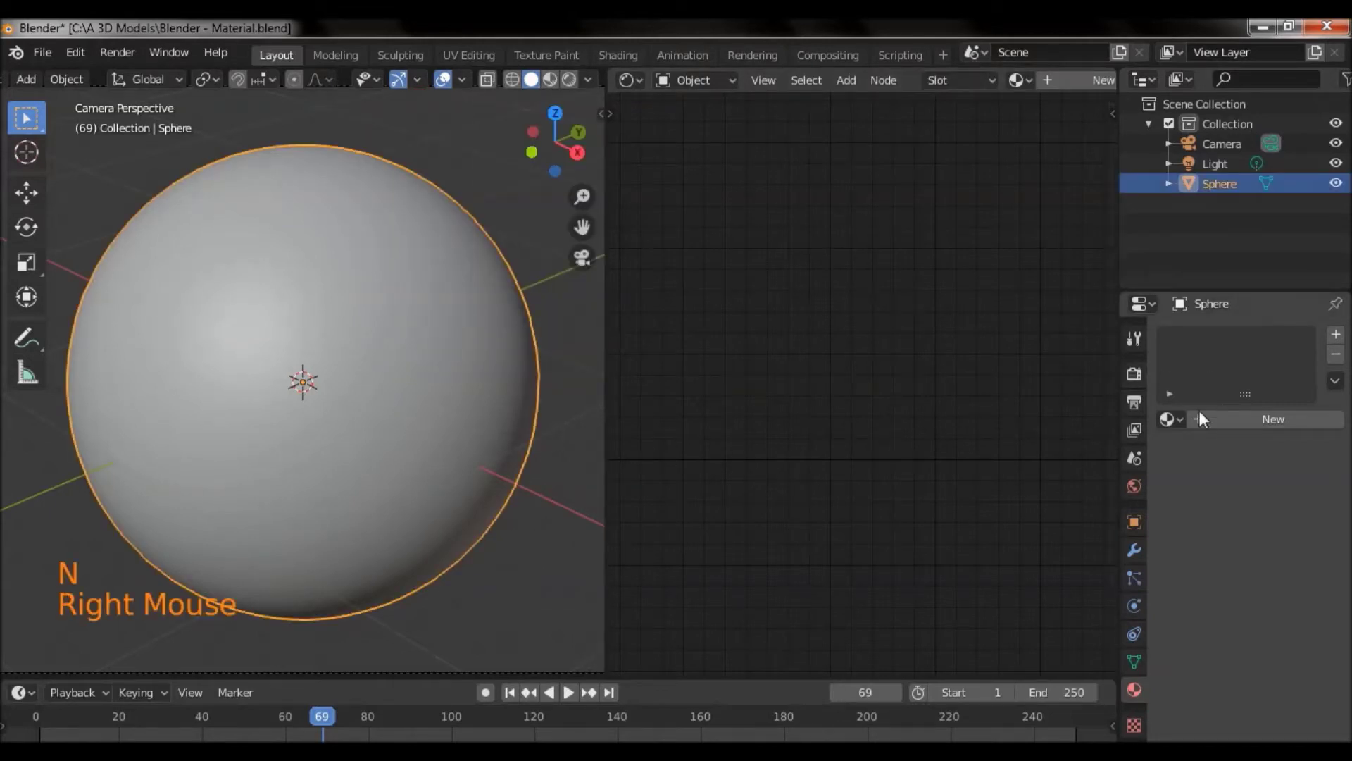
{"action": "left_click", "coordinate": [1180, 422]}
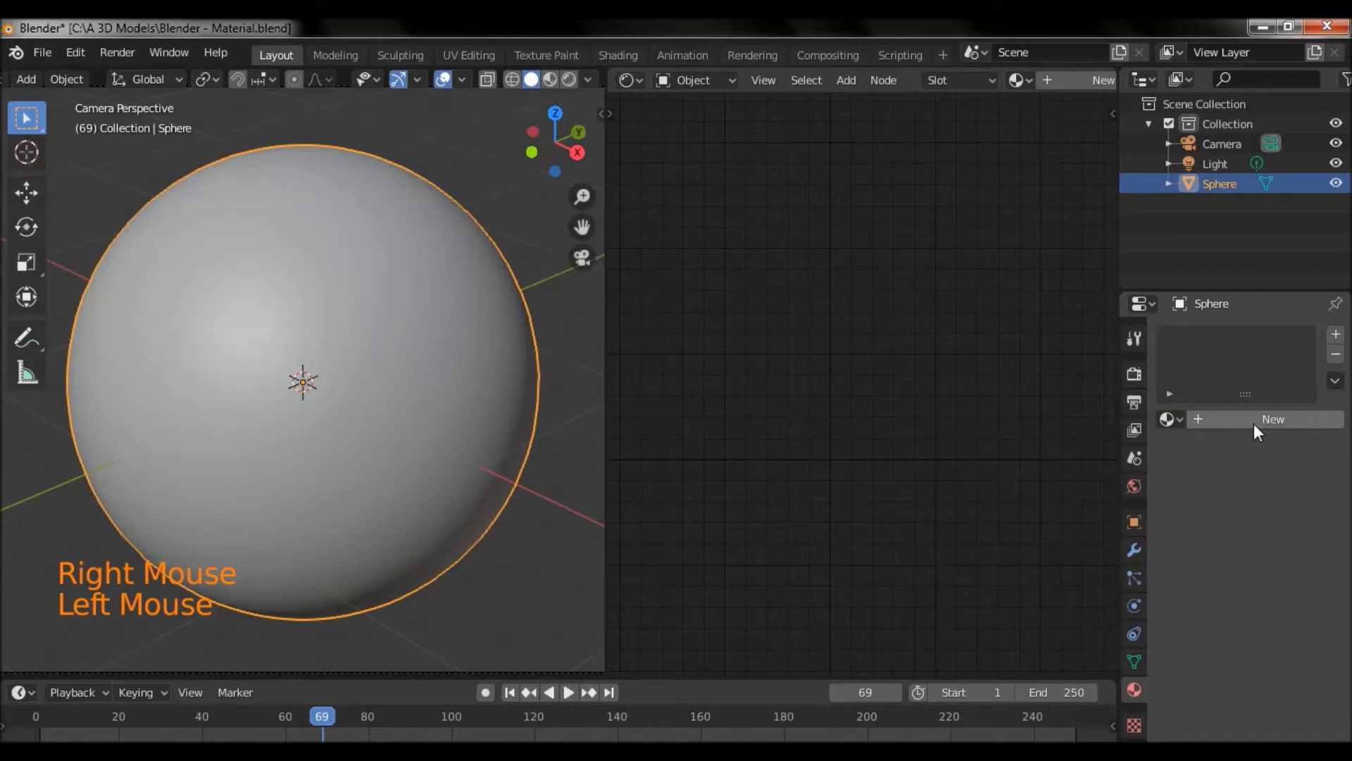
Create a new node material on the sphere and rename it to 3.
{"action": "left_click", "coordinate": [1261, 430]}
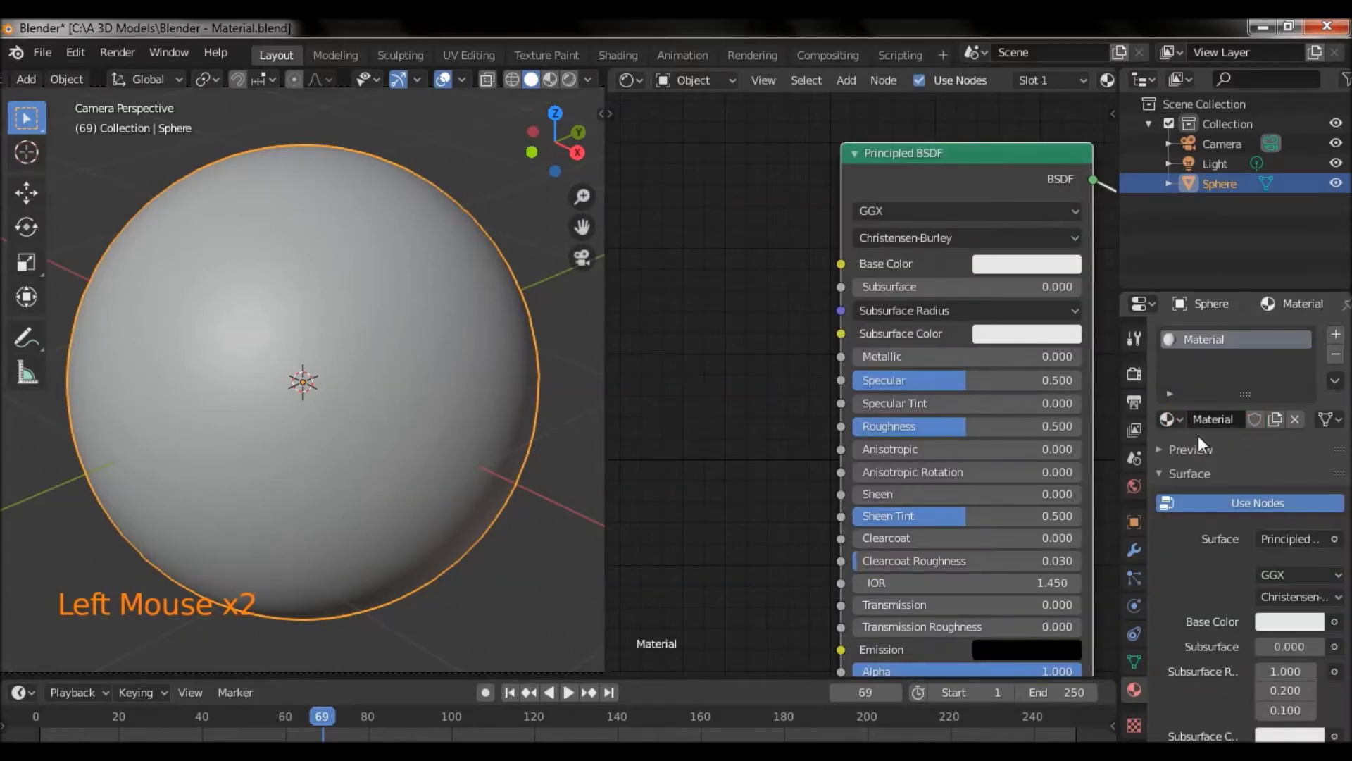
{"action": "left_click", "coordinate": [1214, 422]}
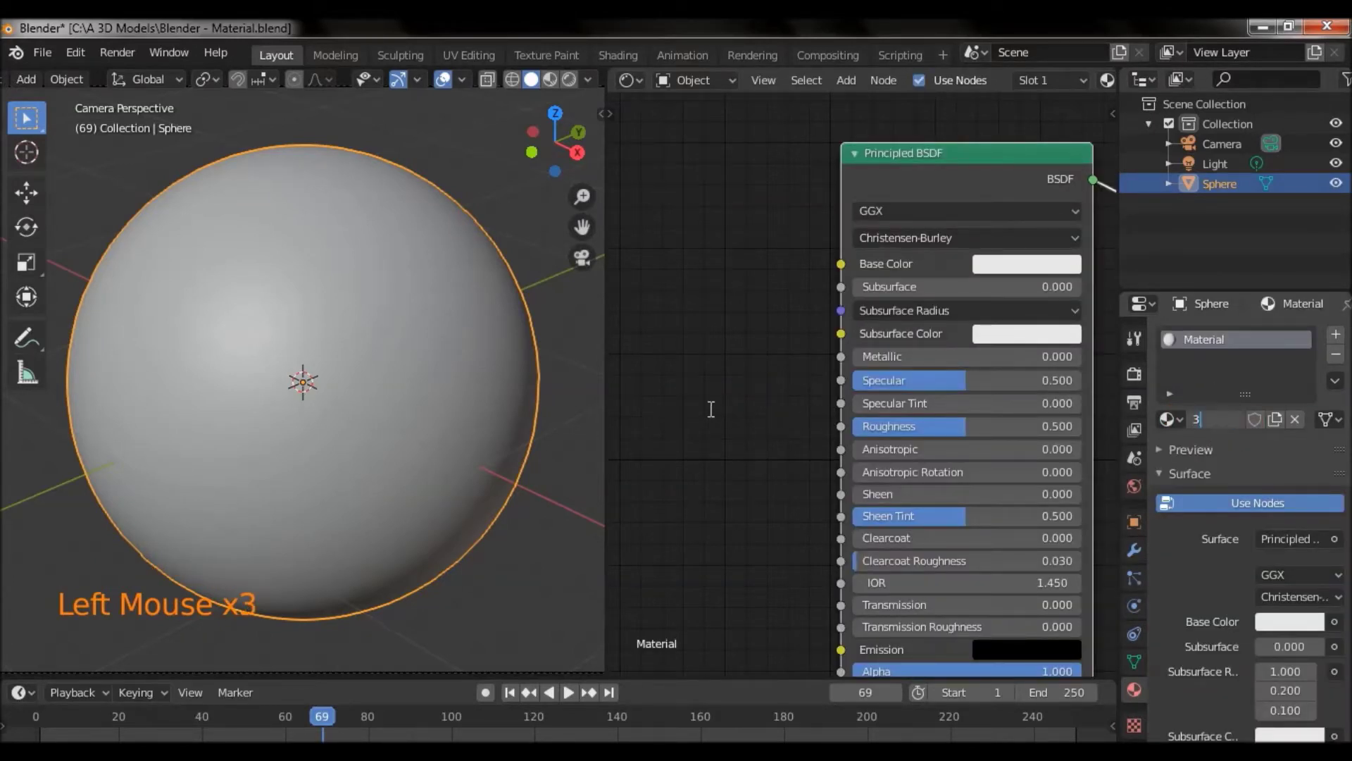
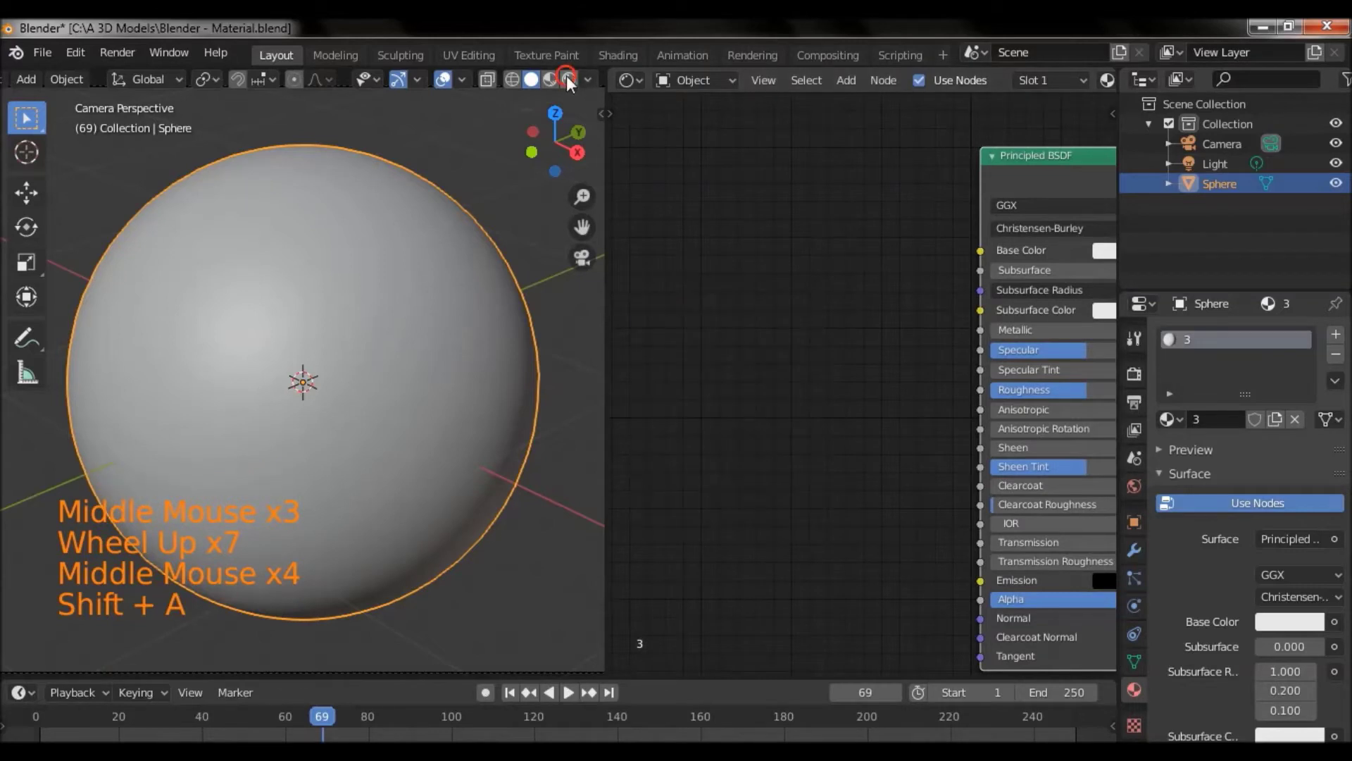
Add a Brick Texture, wire its Color into Base Color and raise its Frequency to 5.
{"action": "left_click", "coordinate": [574, 84]}
{"action": "key", "text": "shift+a"}
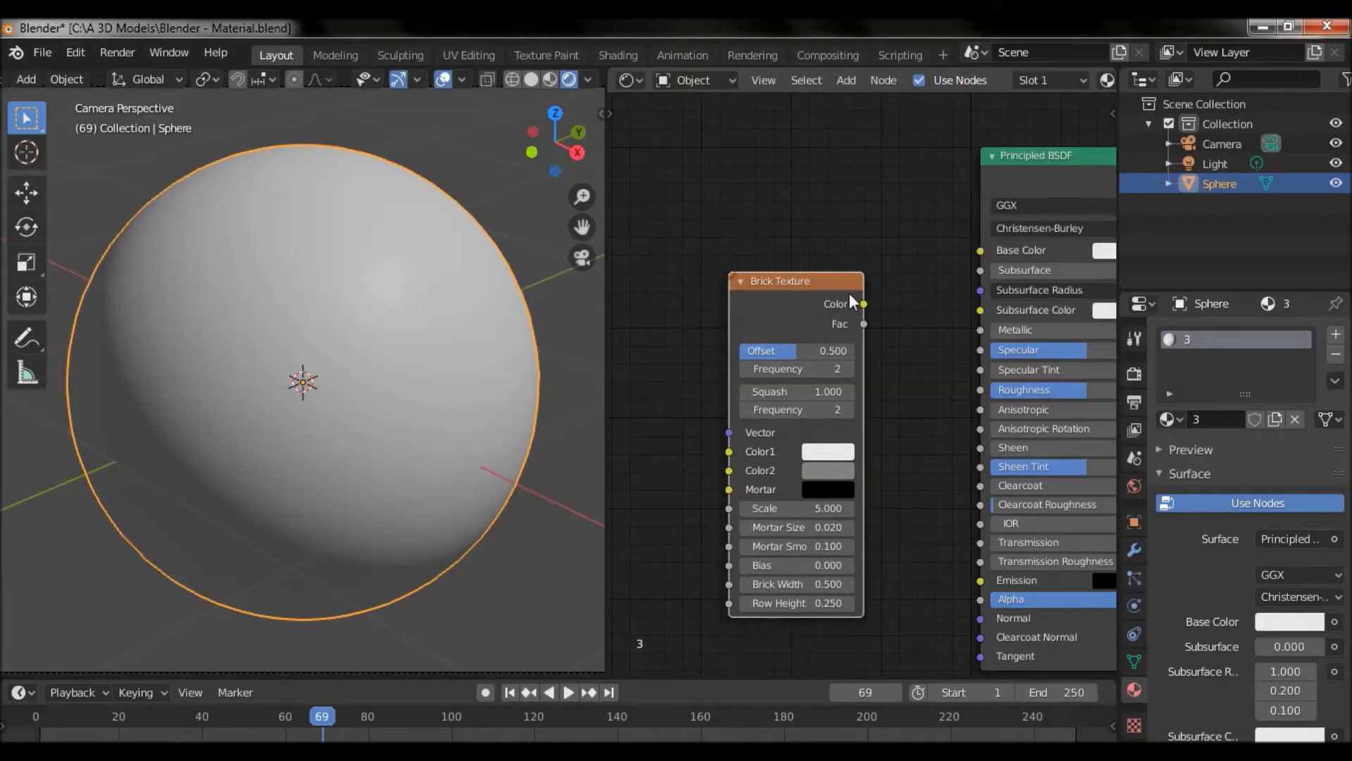
{"action": "left_click", "coordinate": [870, 310]}
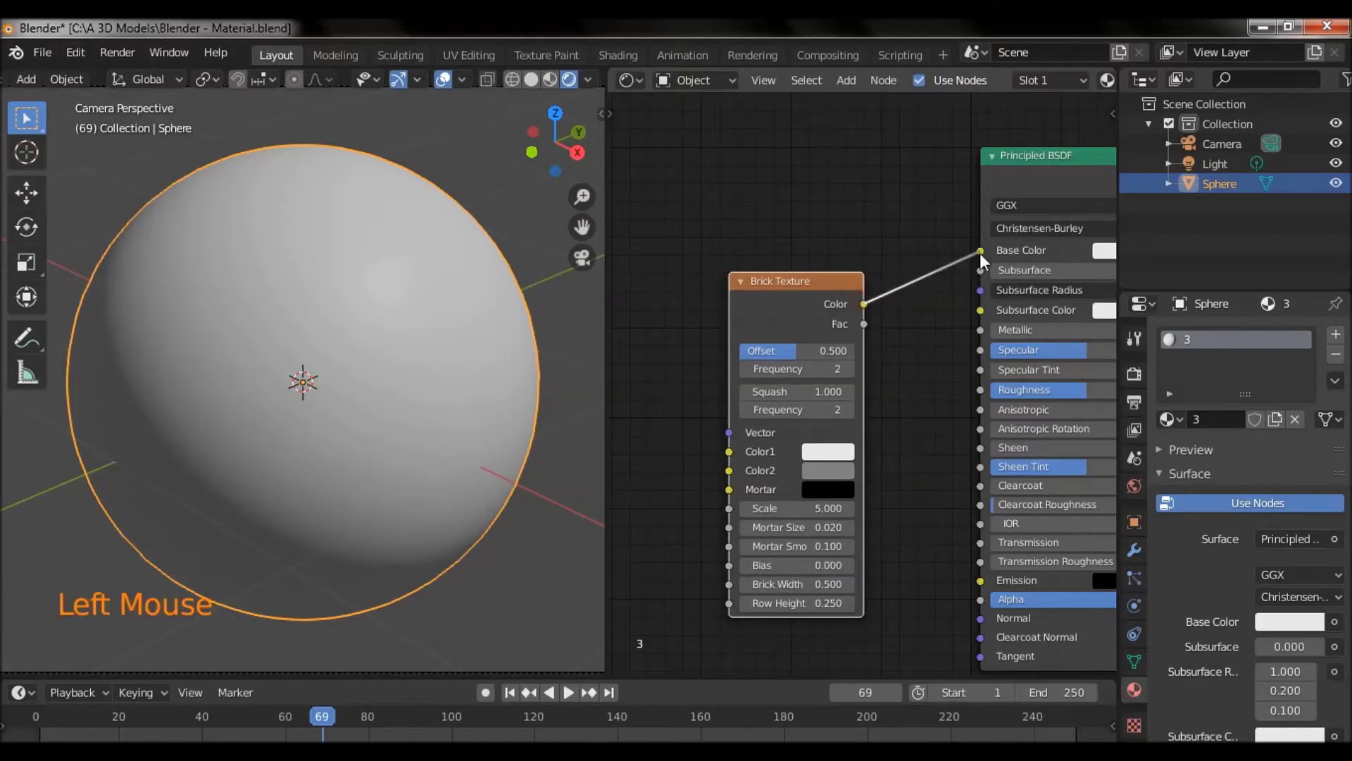
{"action": "middle_click", "coordinate": [752, 222]}
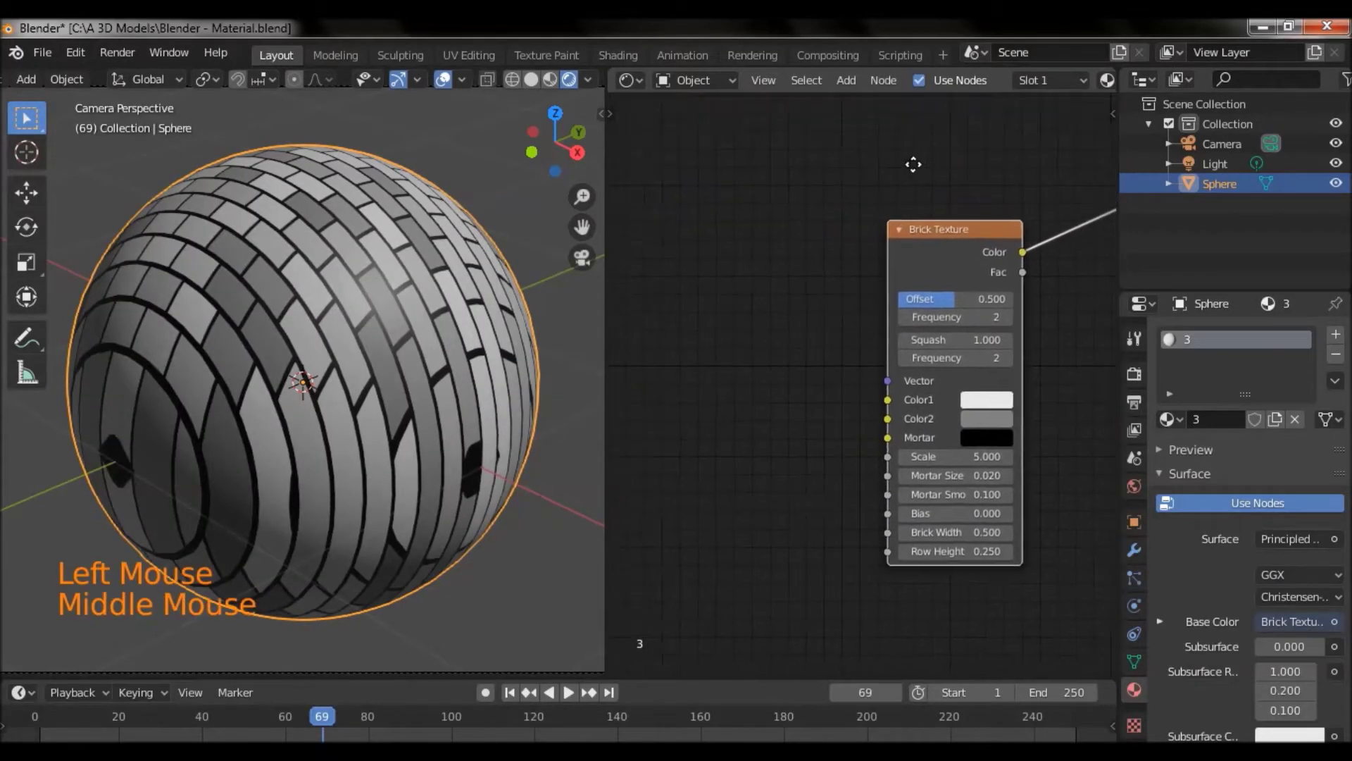
{"action": "left_click", "coordinate": [926, 323]}
{"action": "left_click", "coordinate": [925, 322]}
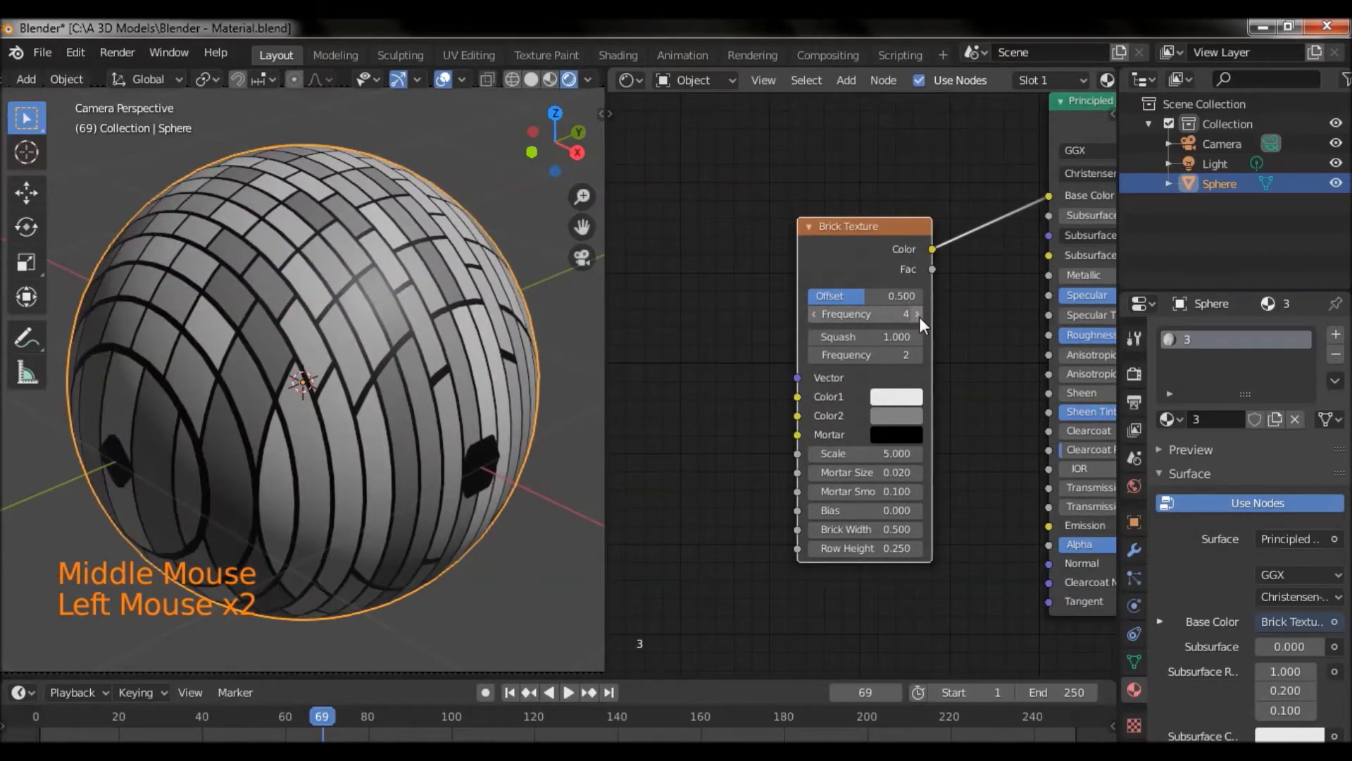
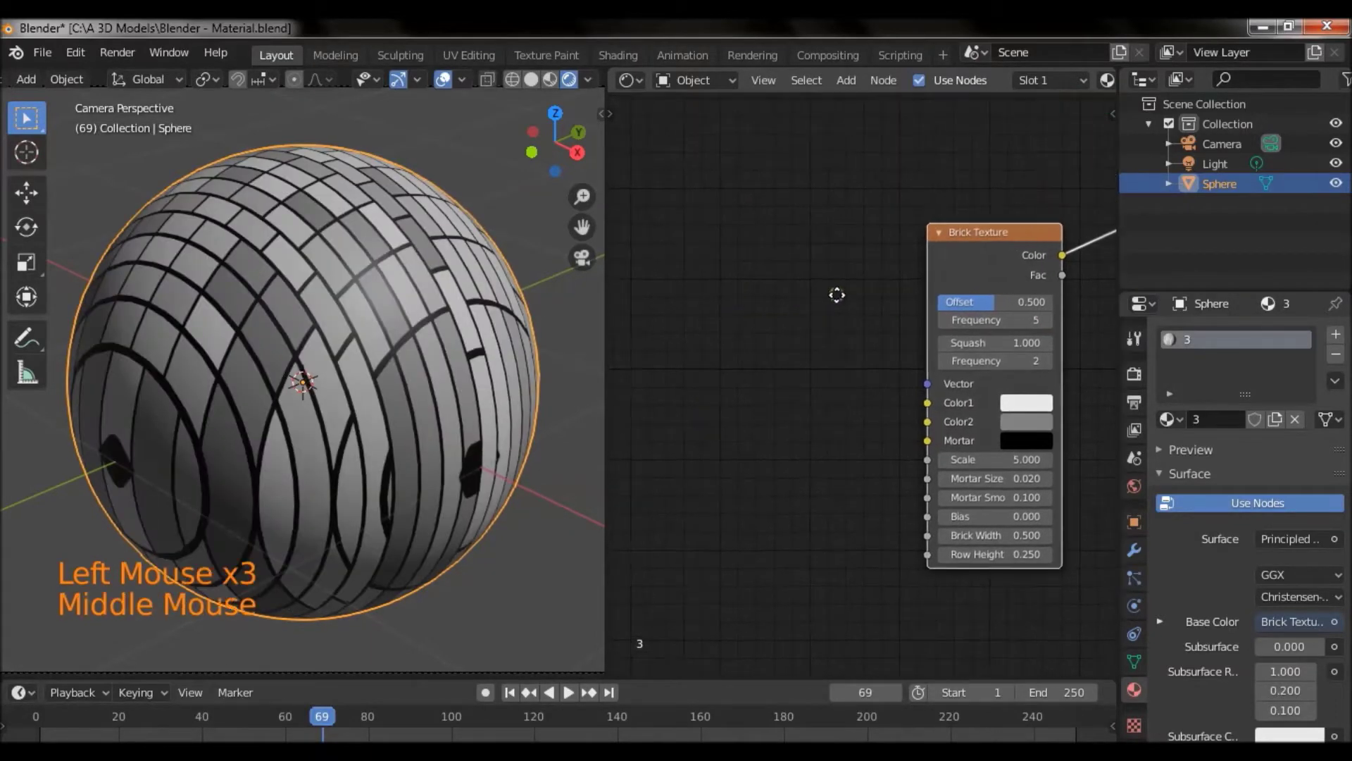
Bring up the Add menu to insert a Noise Texture for the brick vector.
{"action": "key", "text": "shift+a"}
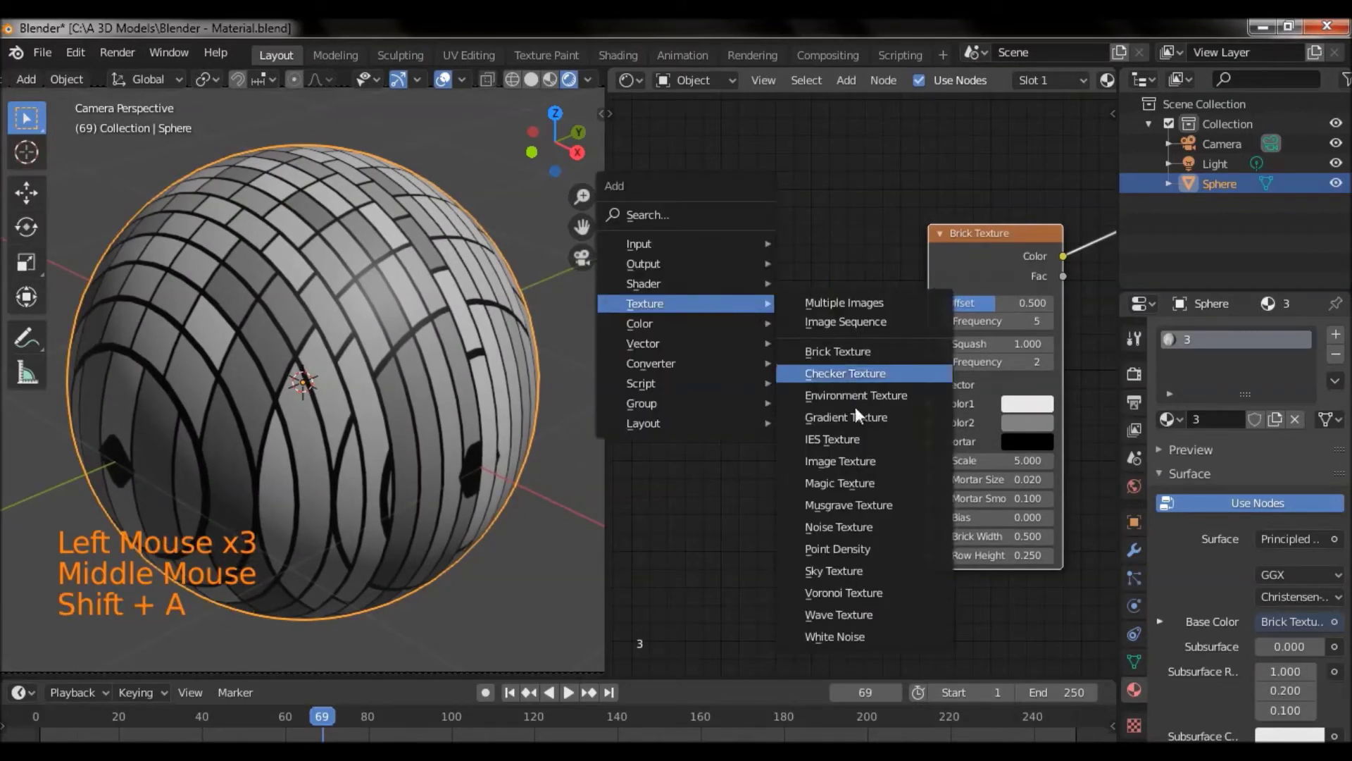
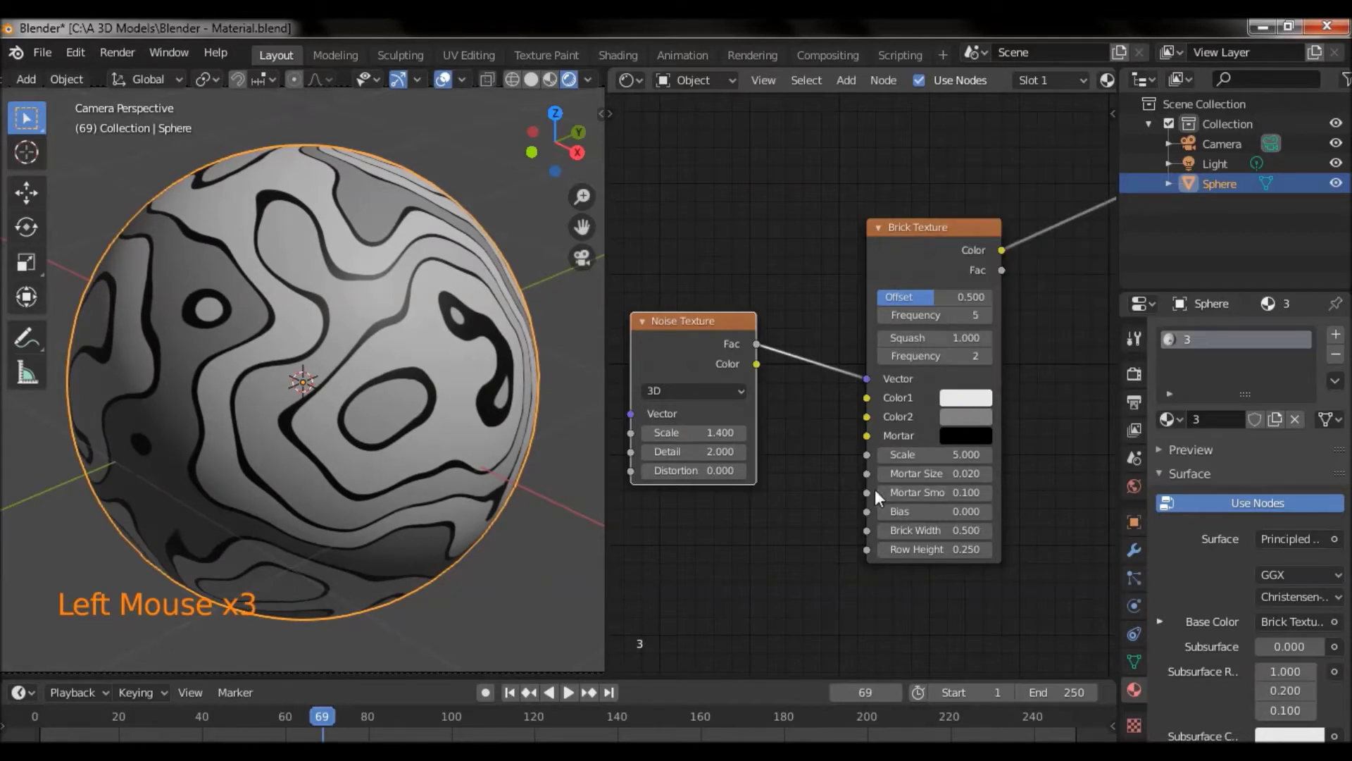
Set brick Color1 to orange, Color2 to navy and Mortar to cyan.
{"action": "left_click", "coordinate": [974, 408]}
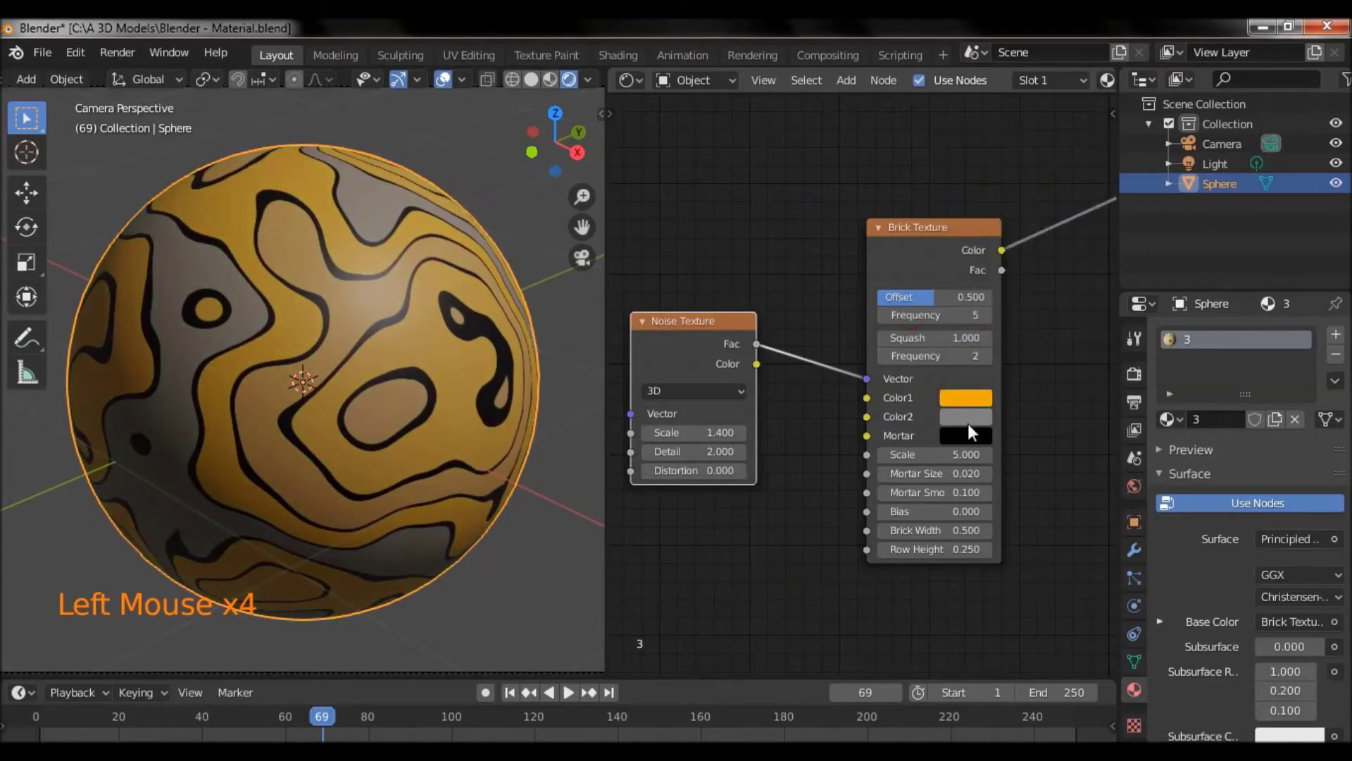
{"action": "left_click", "coordinate": [976, 434]}
{"action": "left_click", "coordinate": [973, 428]}
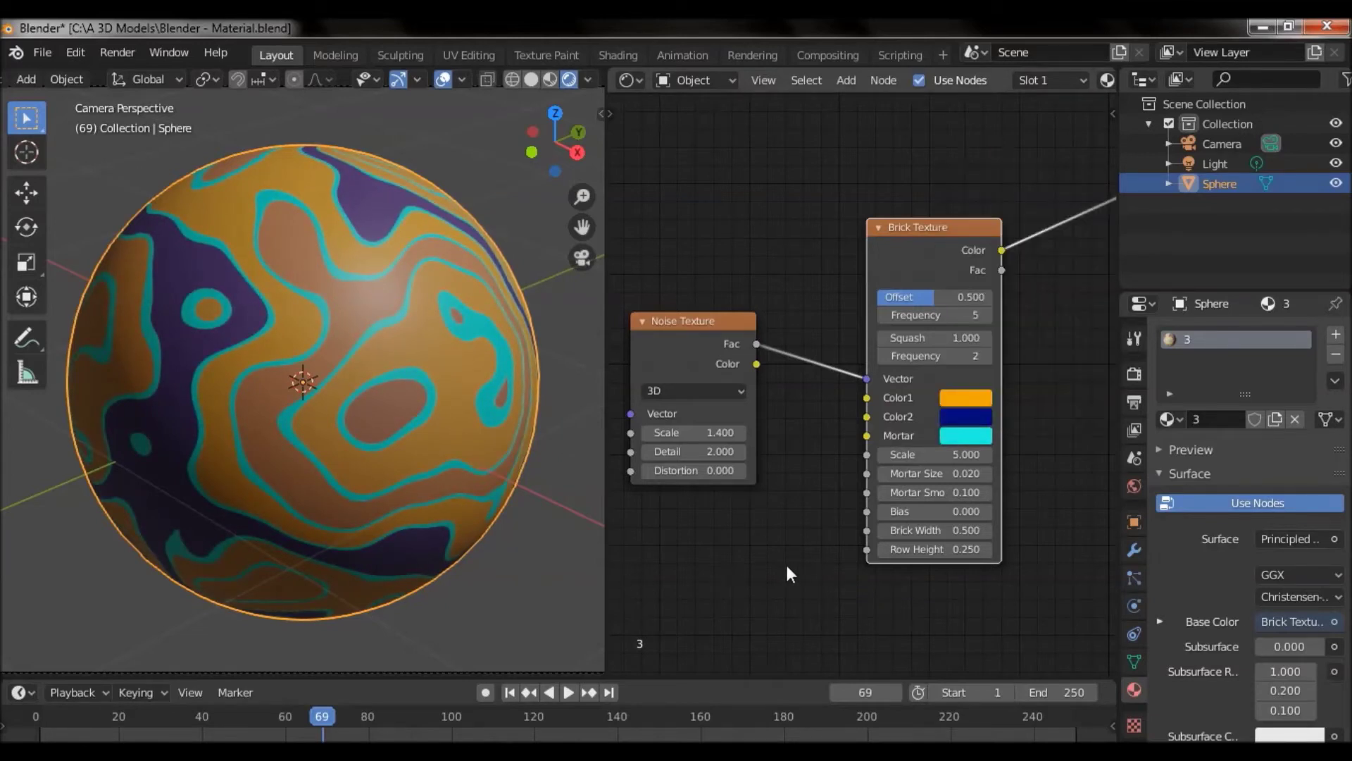
Add a Bump node and wire its Normal into the Principled BSDF Normal.
{"action": "middle_click", "coordinate": [813, 562]}
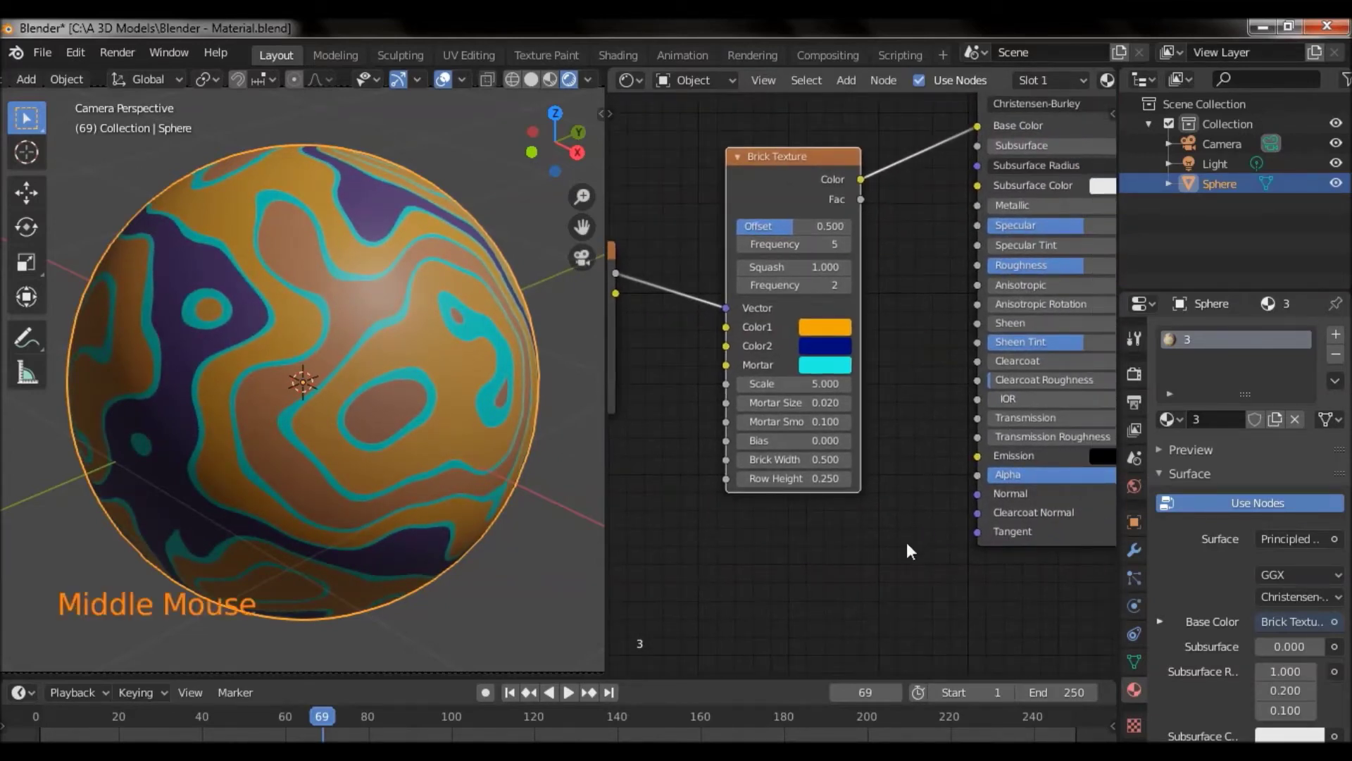
{"action": "left_click", "coordinate": [827, 163]}
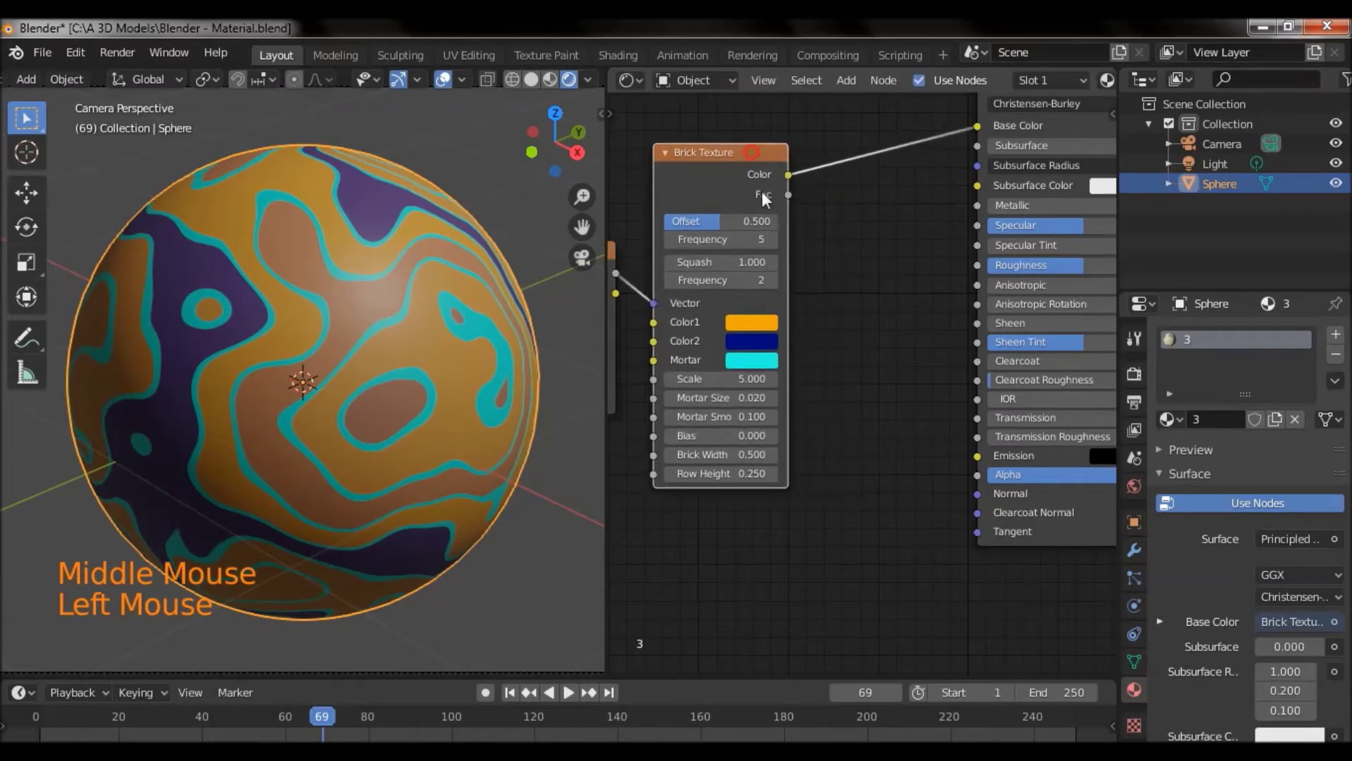
{"action": "key", "text": "shift+a"}
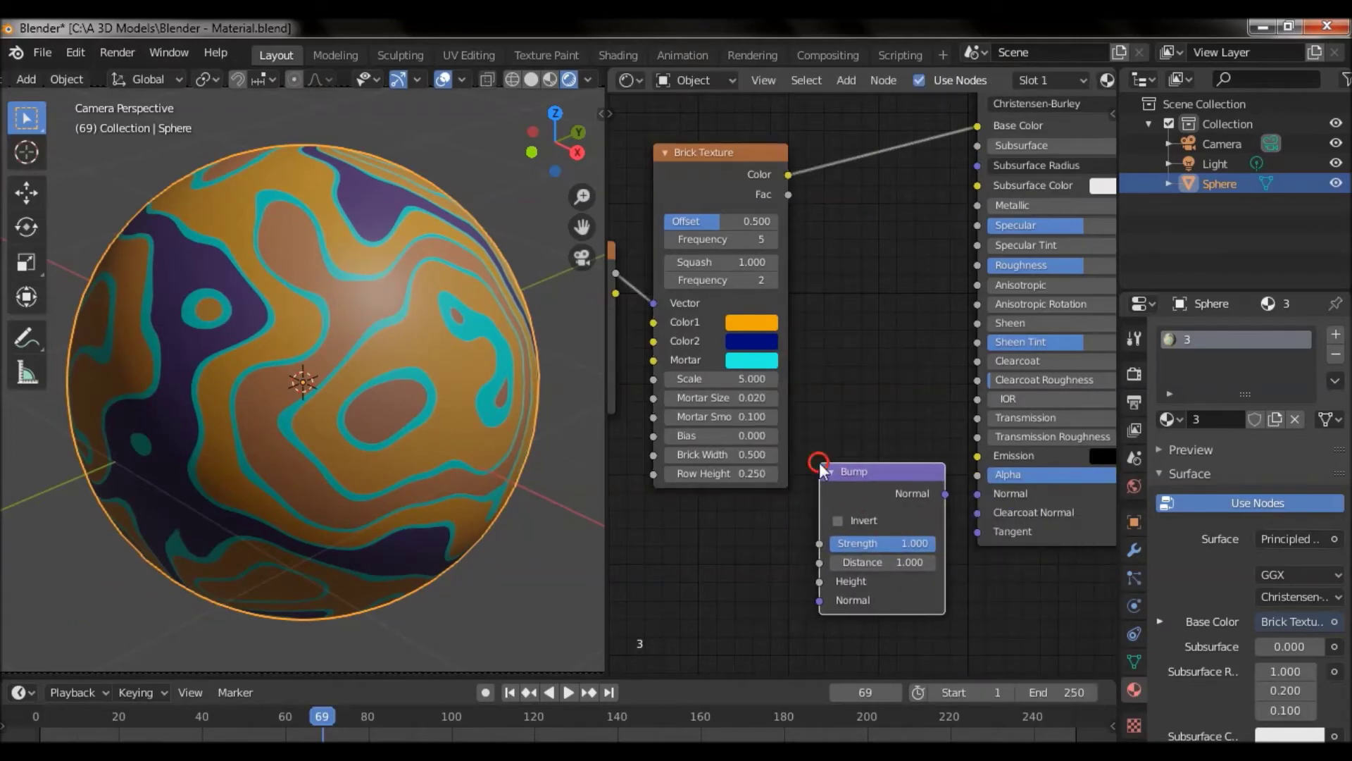
{"action": "middle_click", "coordinate": [889, 416]}
{"action": "left_click", "coordinate": [891, 431]}
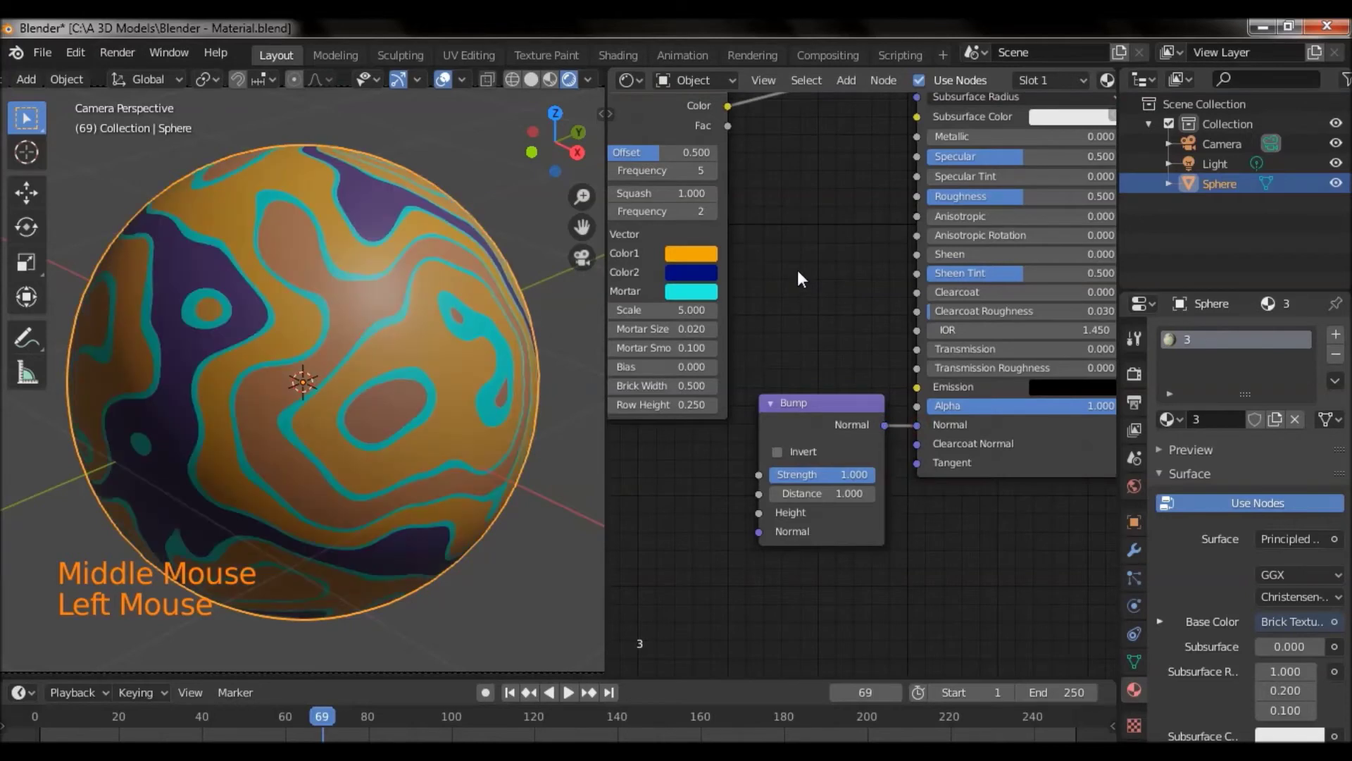
Feed the brick Fac into the Bump Height and frame the Bump node for its strength setting.
{"action": "middle_click", "coordinate": [792, 281]}
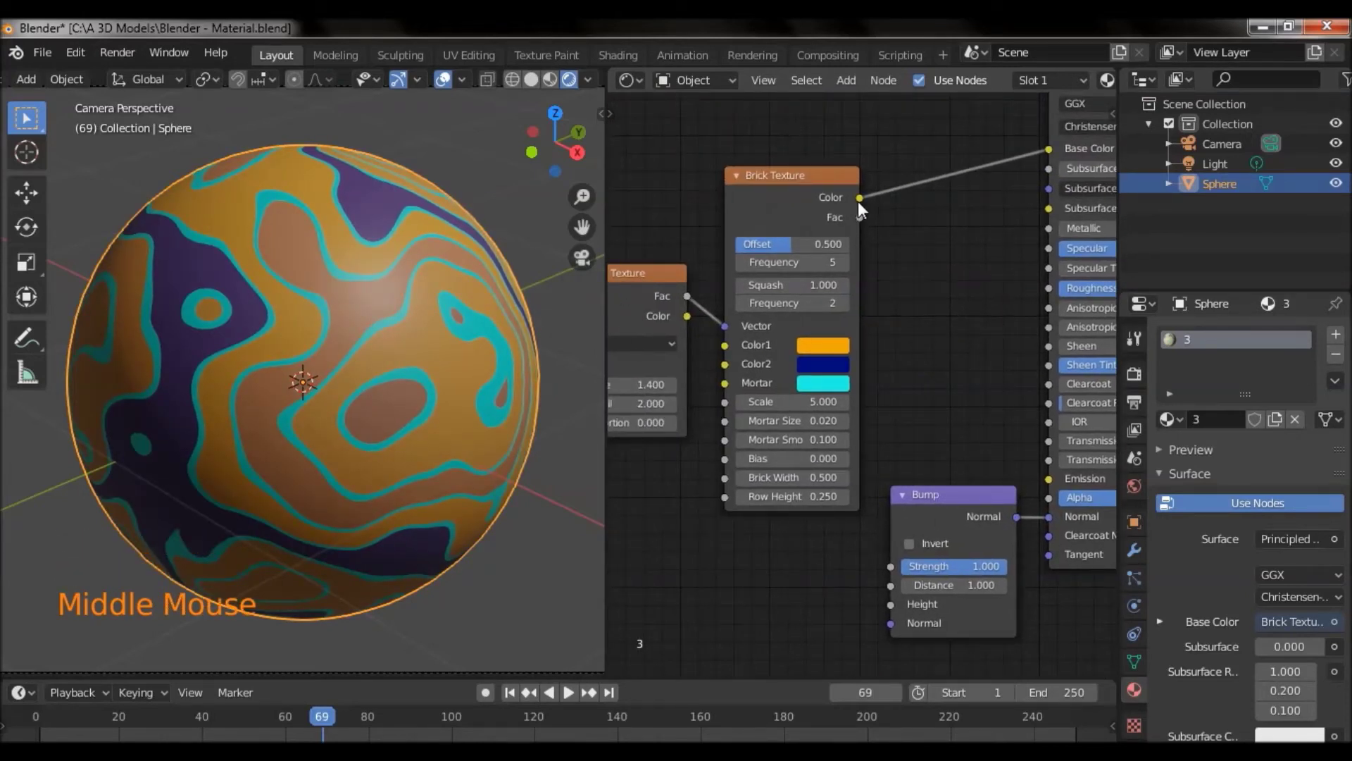
{"action": "left_click", "coordinate": [864, 211]}
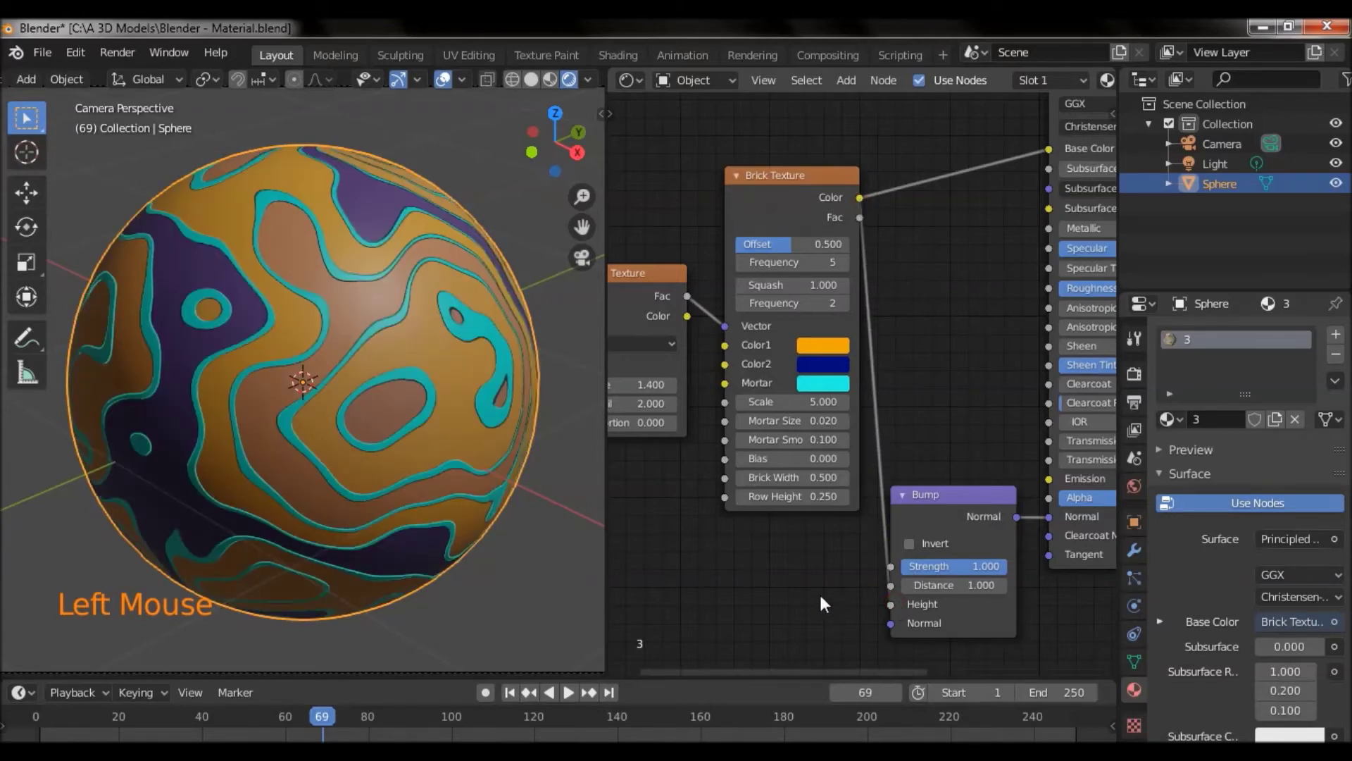
{"action": "middle_click", "coordinate": [784, 602]}
{"action": "scroll", "scroll_direction": "up", "scroll_amount": 3}
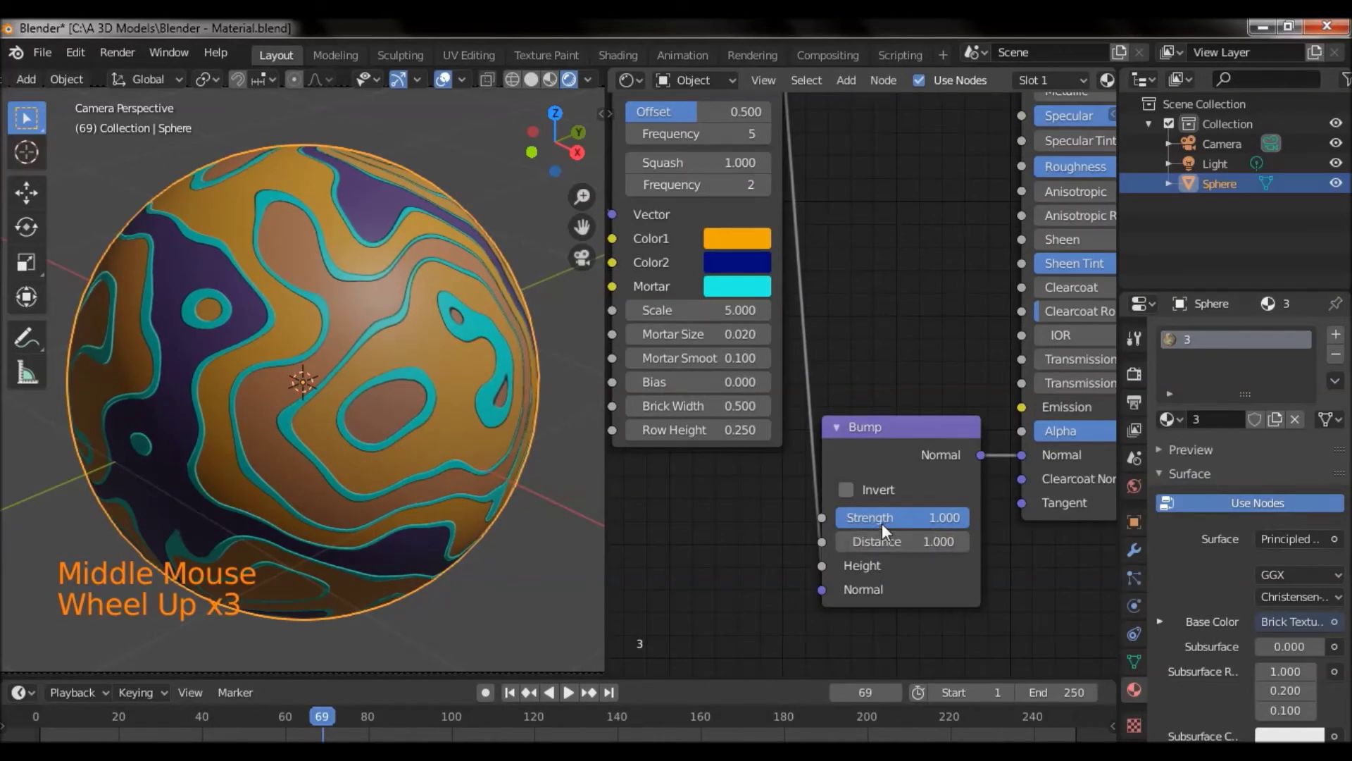
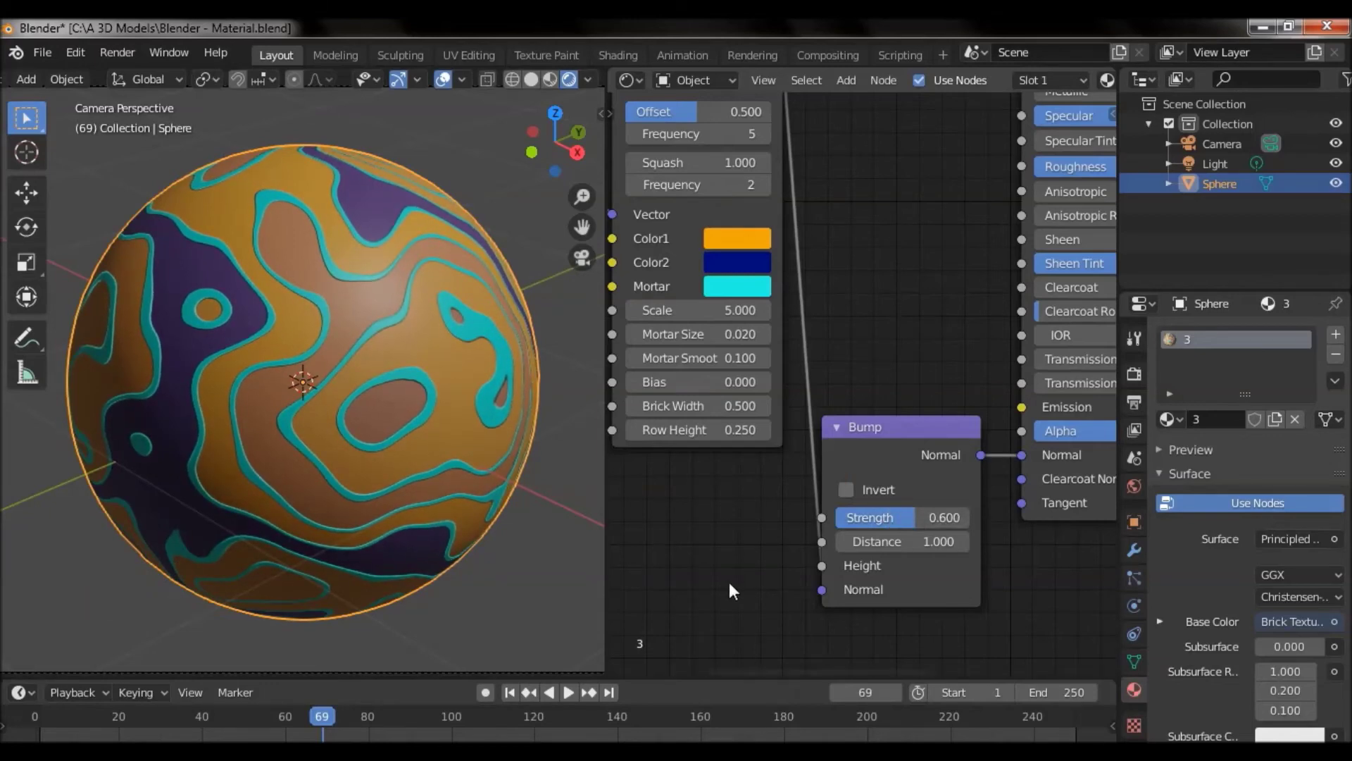
{"action": "scroll", "scroll_direction": "down", "scroll_amount": 3}
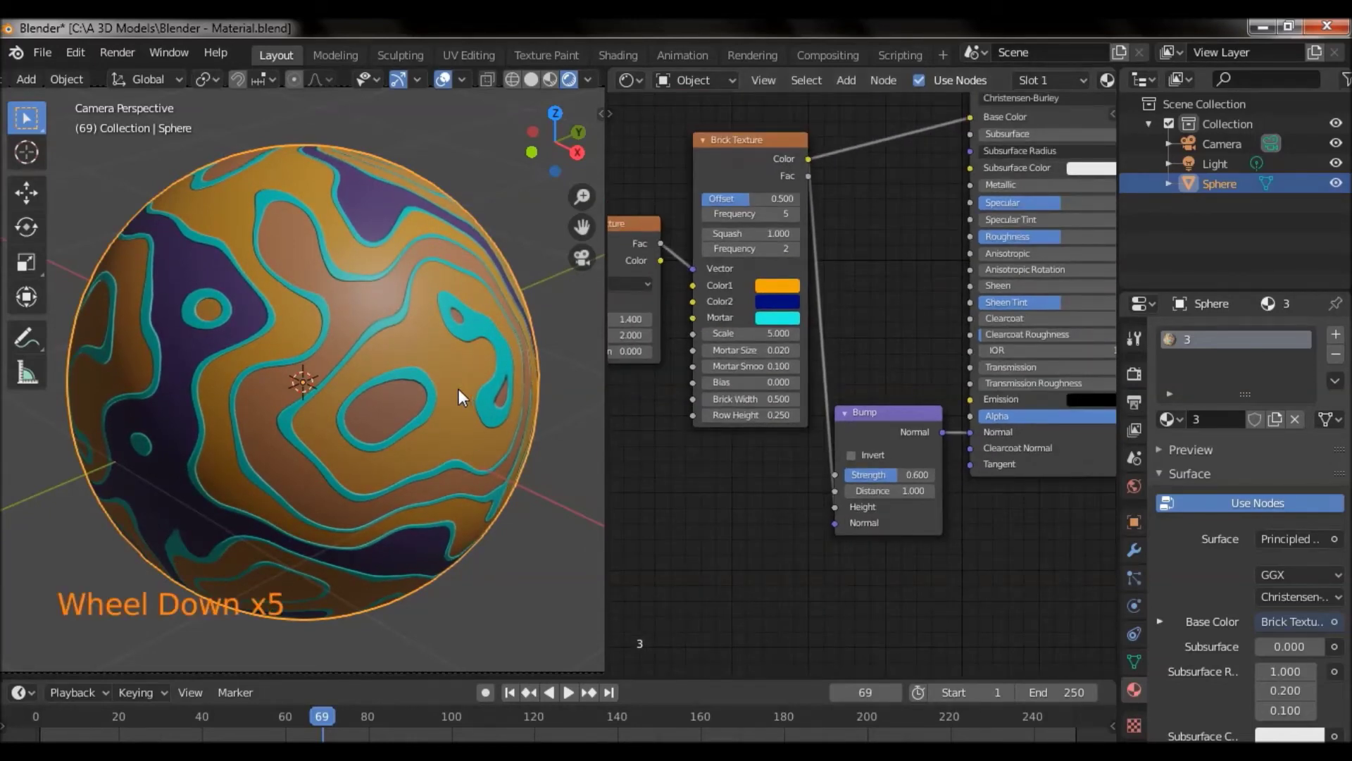
{"action": "middle_click", "coordinate": [423, 430]}
{"action": "scroll", "scroll_direction": "down", "scroll_amount": 3}
{"action": "scroll", "scroll_direction": "down", "scroll_amount": 3}
{"action": "middle_click", "coordinate": [413, 540]}
{"action": "scroll", "scroll_direction": "down", "scroll_amount": 3}
{"action": "scroll", "scroll_direction": "down", "scroll_amount": 3}
{"action": "middle_click", "coordinate": [432, 485]}
{"action": "scroll", "scroll_direction": "down", "scroll_amount": 3}
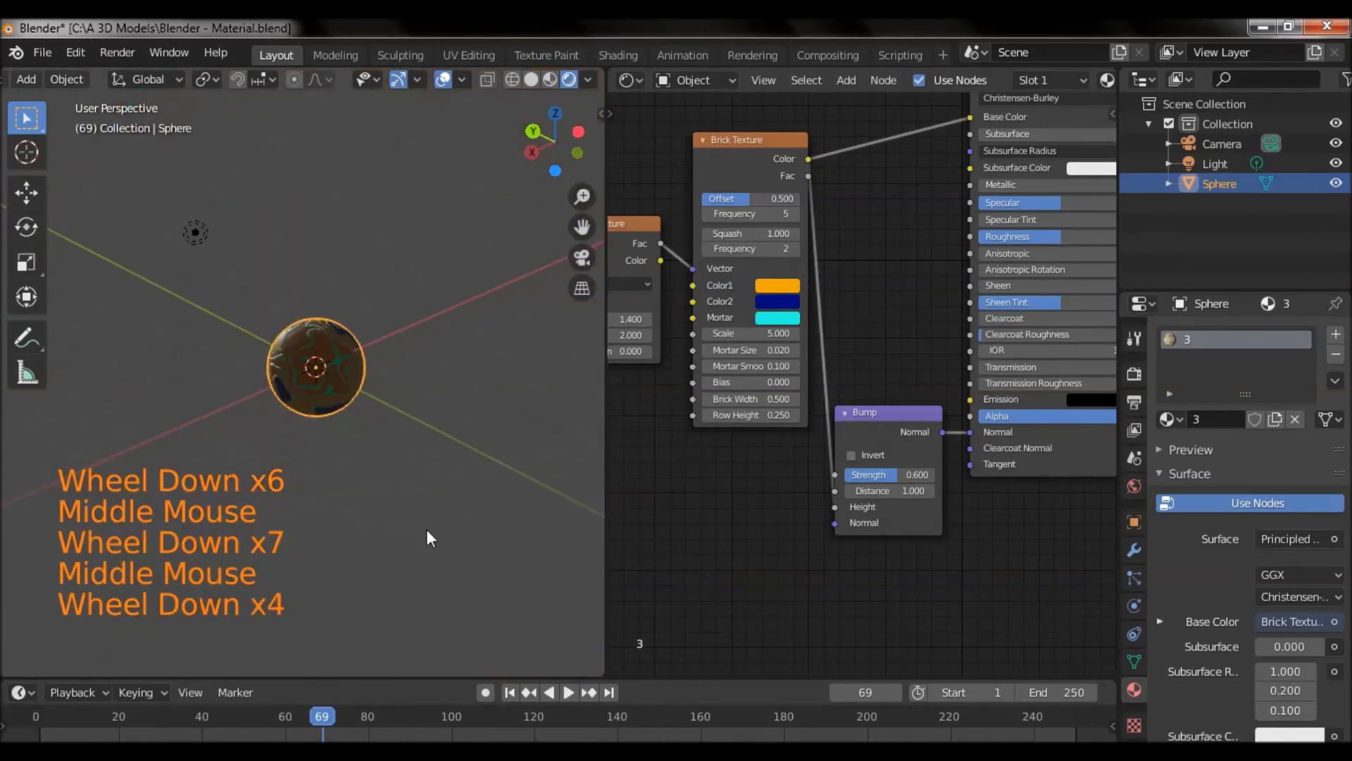
{"action": "middle_click", "coordinate": [361, 426]}
{"action": "middle_click", "coordinate": [433, 483]}
{"action": "left_click", "coordinate": [585, 265]}
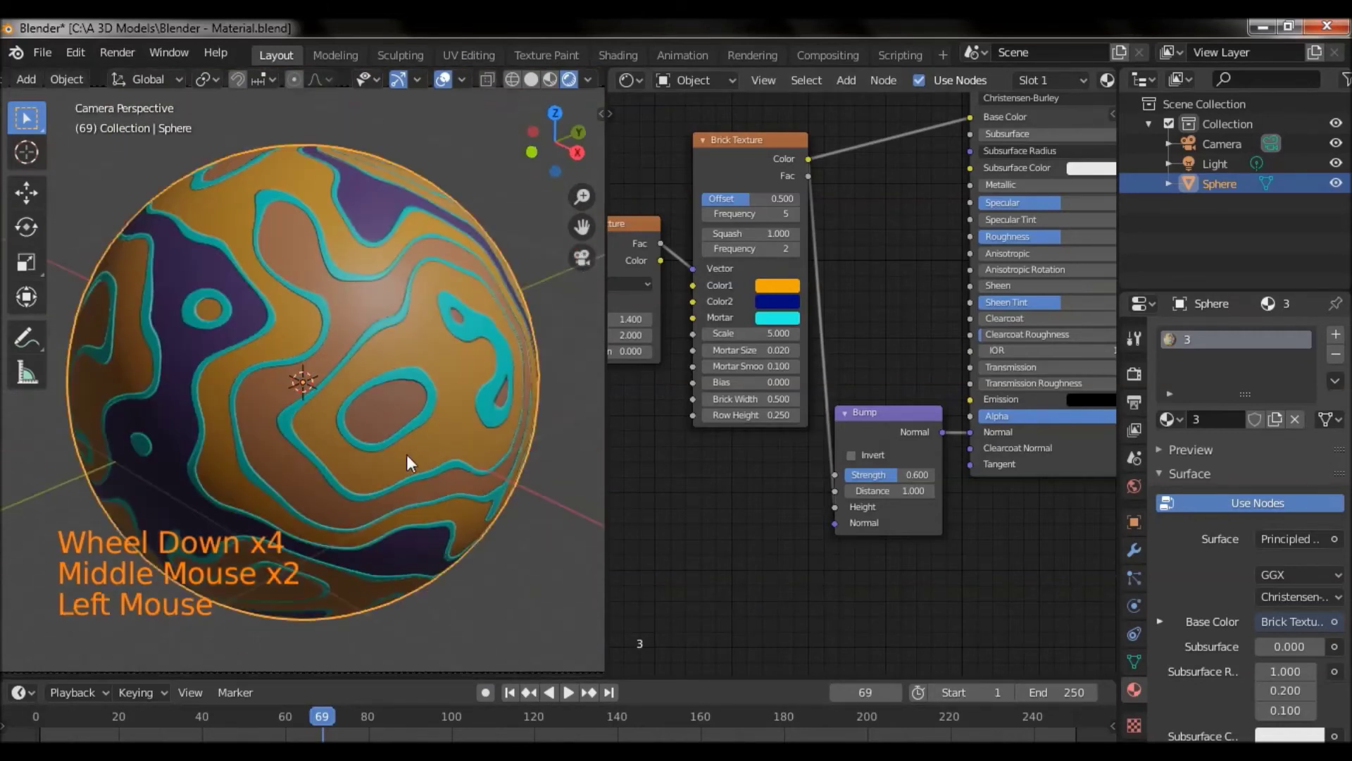
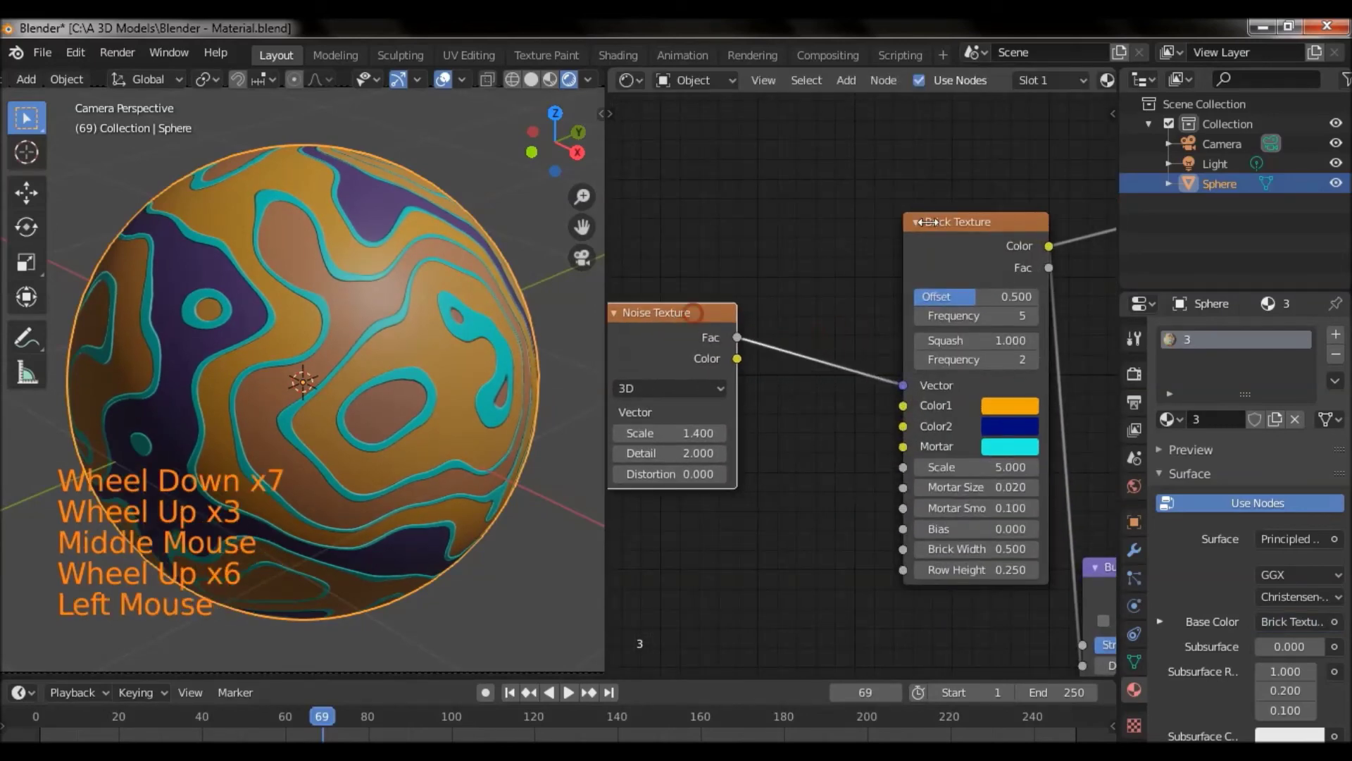
Reposition the brick texture node beside the noise node and save via the File menu.
{"action": "left_click", "coordinate": [964, 219]}
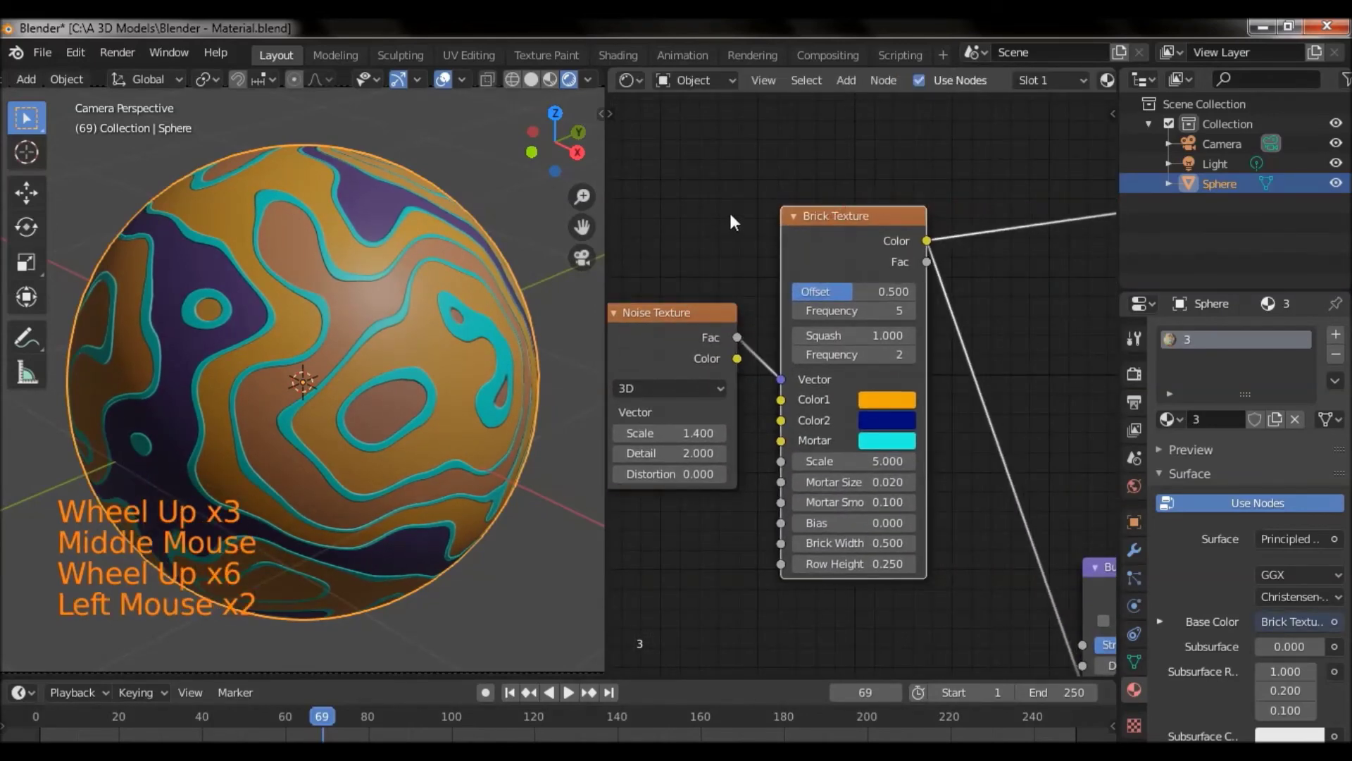
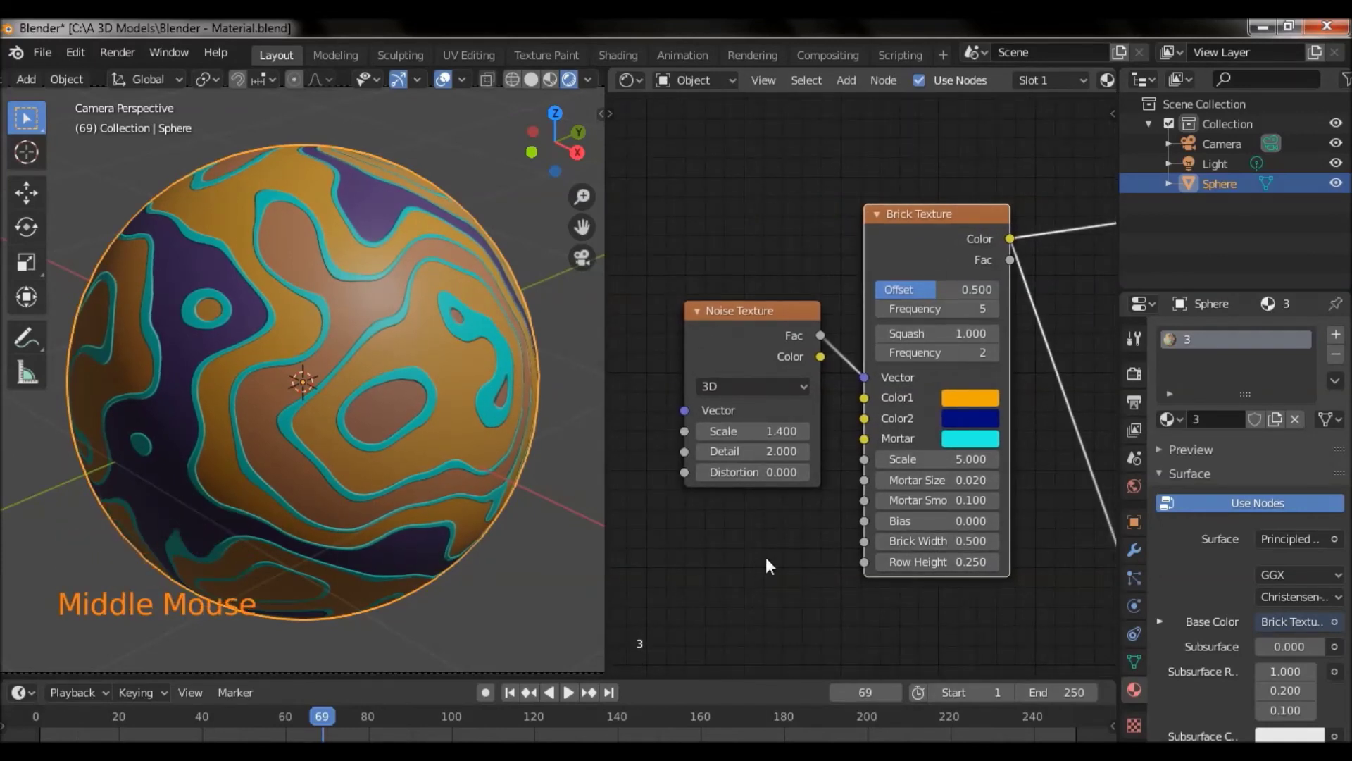
{"action": "middle_click", "coordinate": [781, 579]}
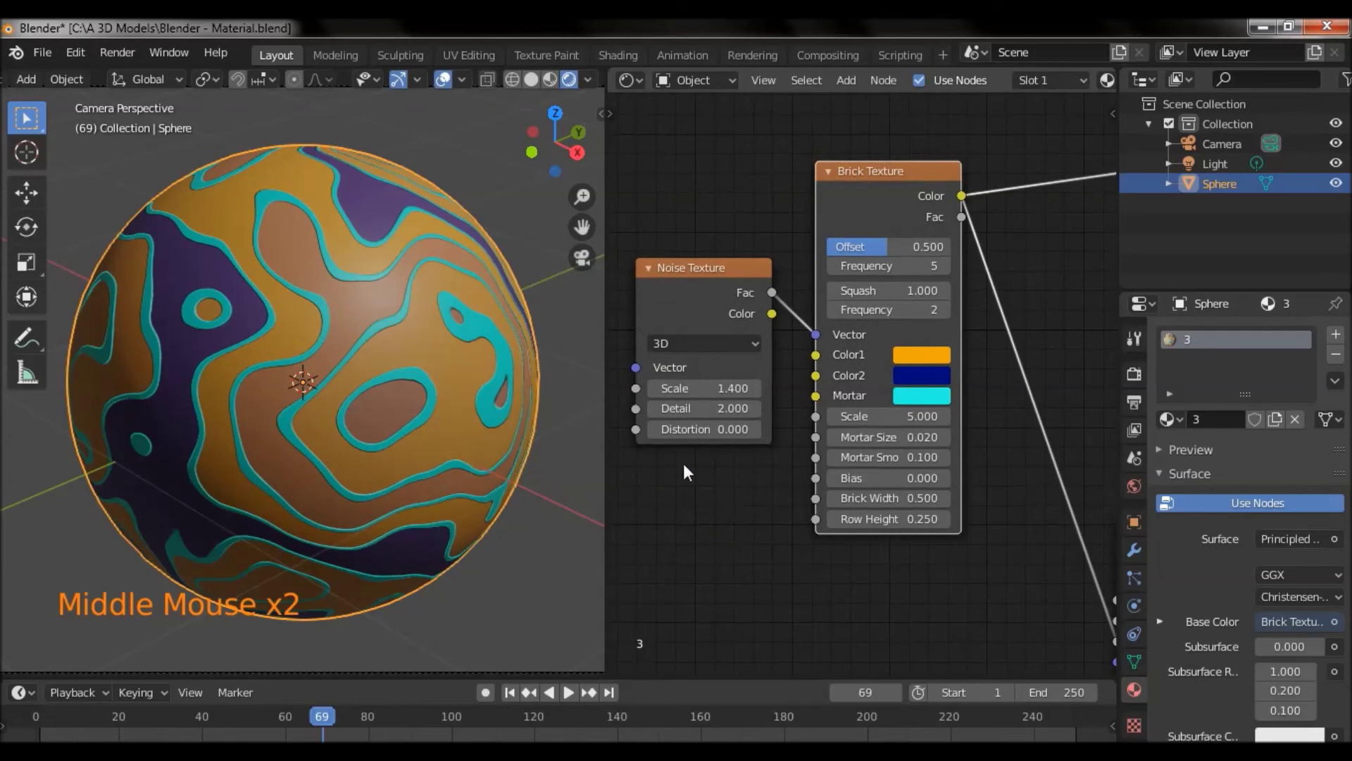
{"action": "left_click", "coordinate": [50, 57]}
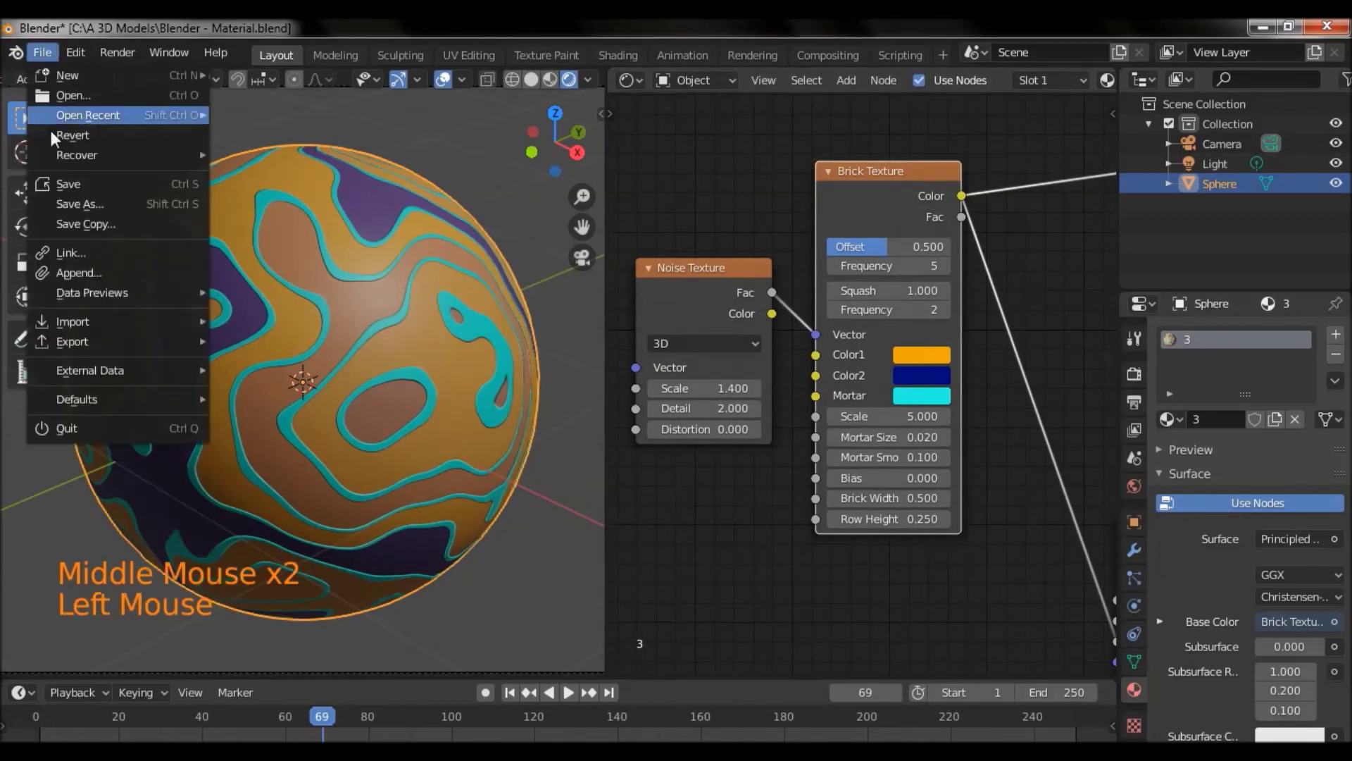